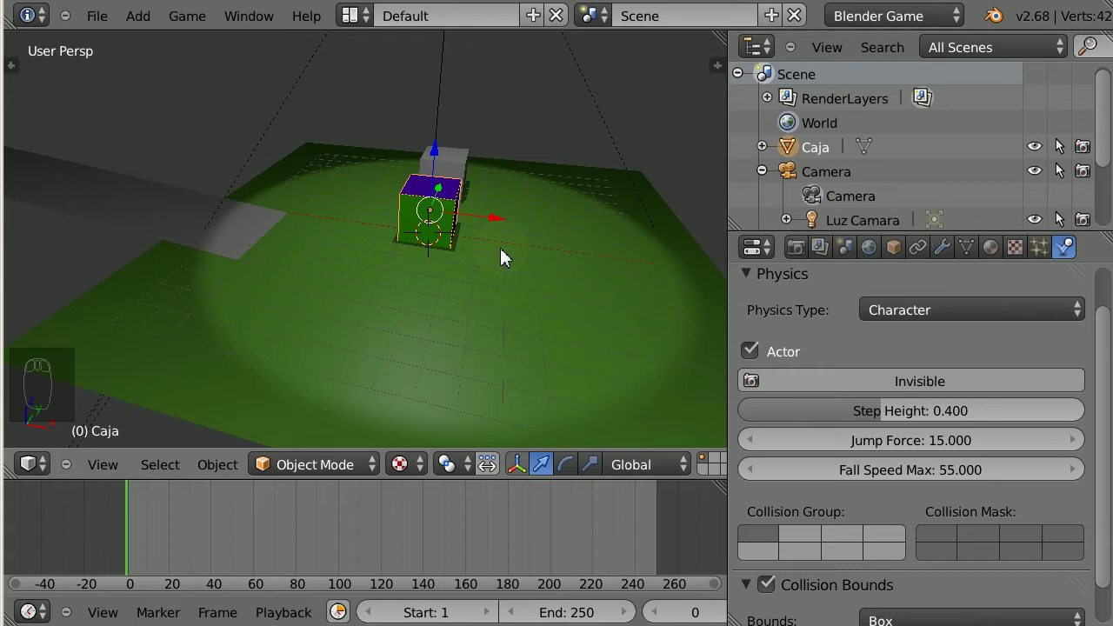
- Switch the screen layout to Game Logic so Caja's sensors, And controllers and Motion actuators are visible
{"action": "left_click_drag", "start_coordinate": [477, 167], "coordinate": [571, 267]}
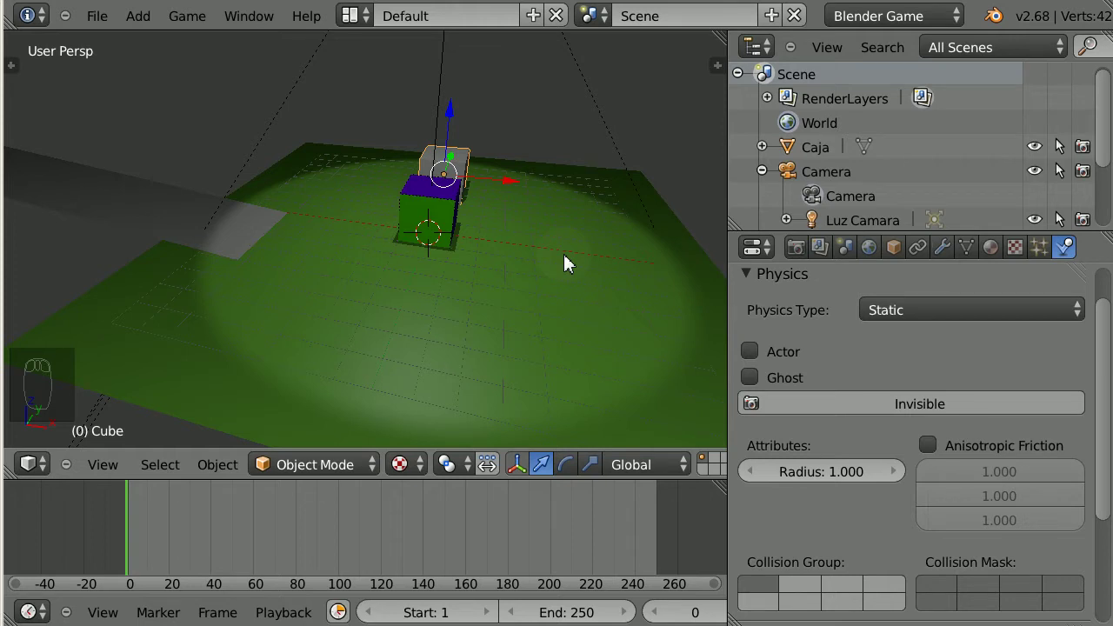
{"action": "left_click_drag", "start_coordinate": [447, 214], "coordinate": [508, 313]}
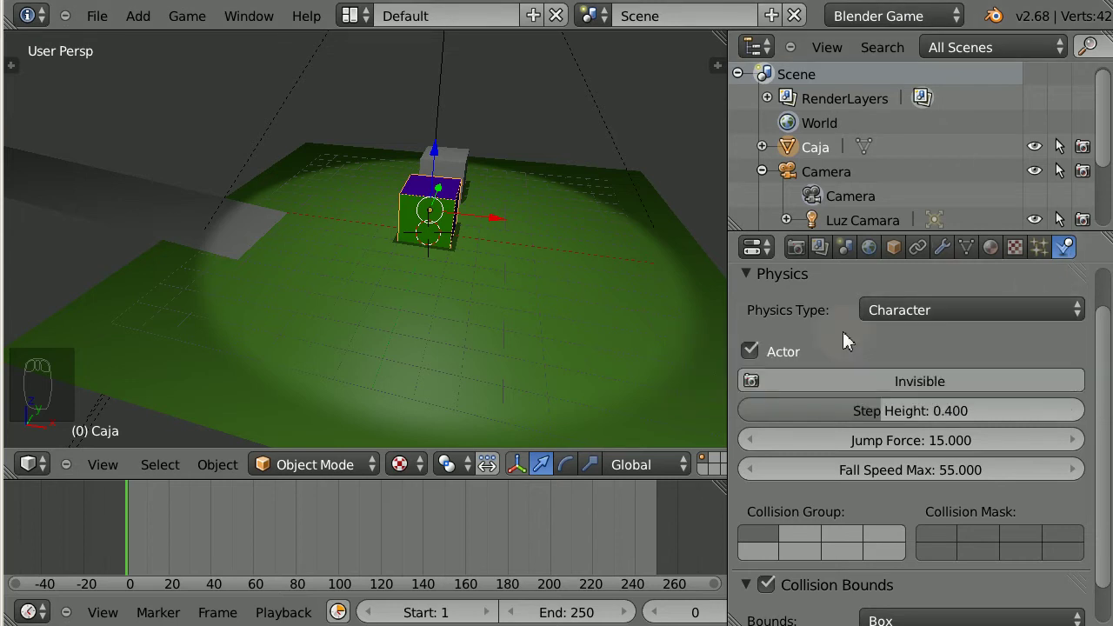
{"action": "left_click_drag", "start_coordinate": [753, 363], "coordinate": [1085, 529]}
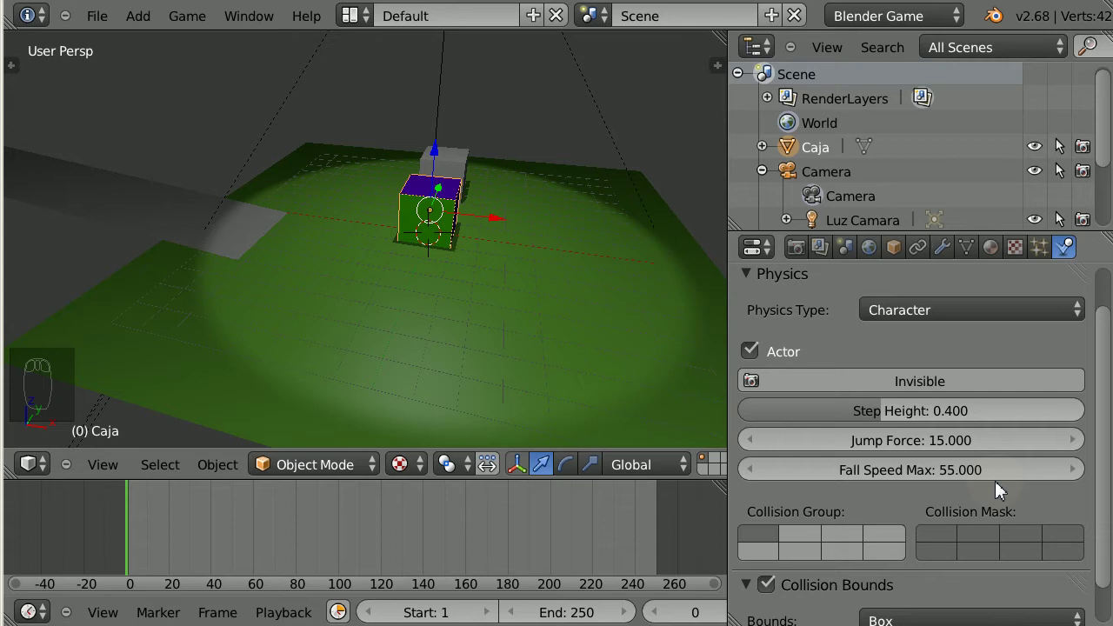
{"action": "left_click", "coordinate": [1064, 147]}
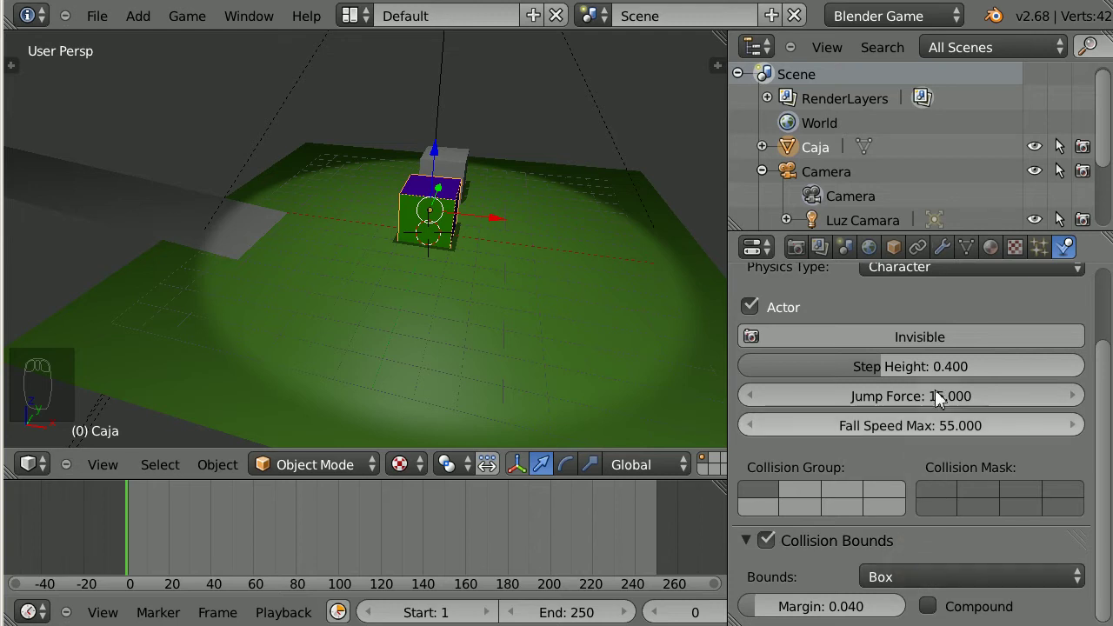
{"action": "left_click_drag", "start_coordinate": [352, 16], "coordinate": [159, 118]}
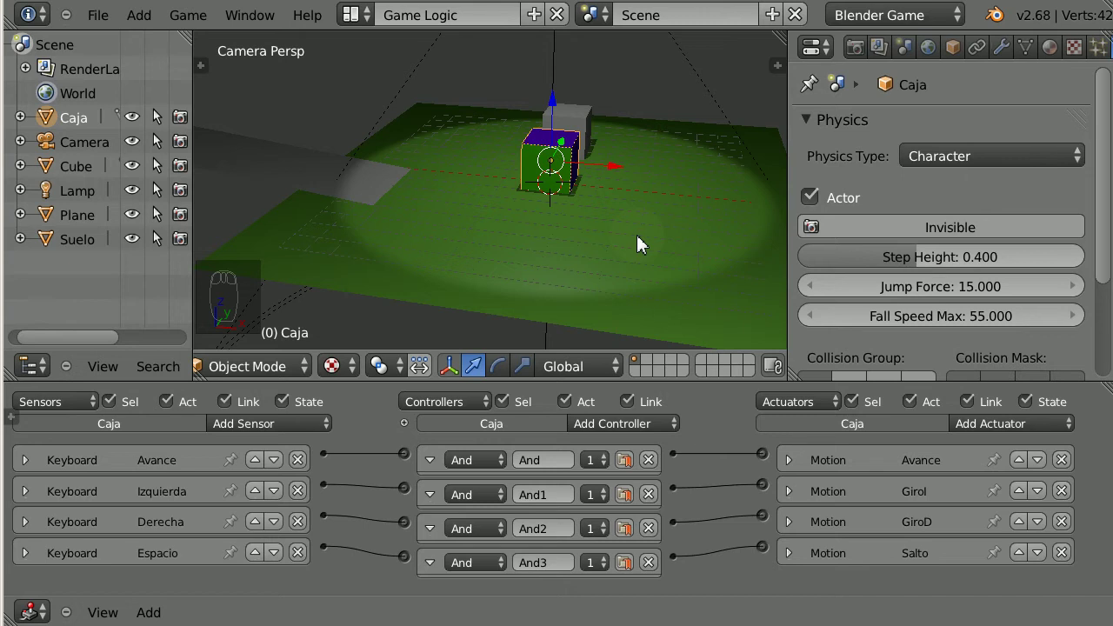
- Run the game with P to test Caja's Character Motion turning
{"action": "key", "text": "p"}
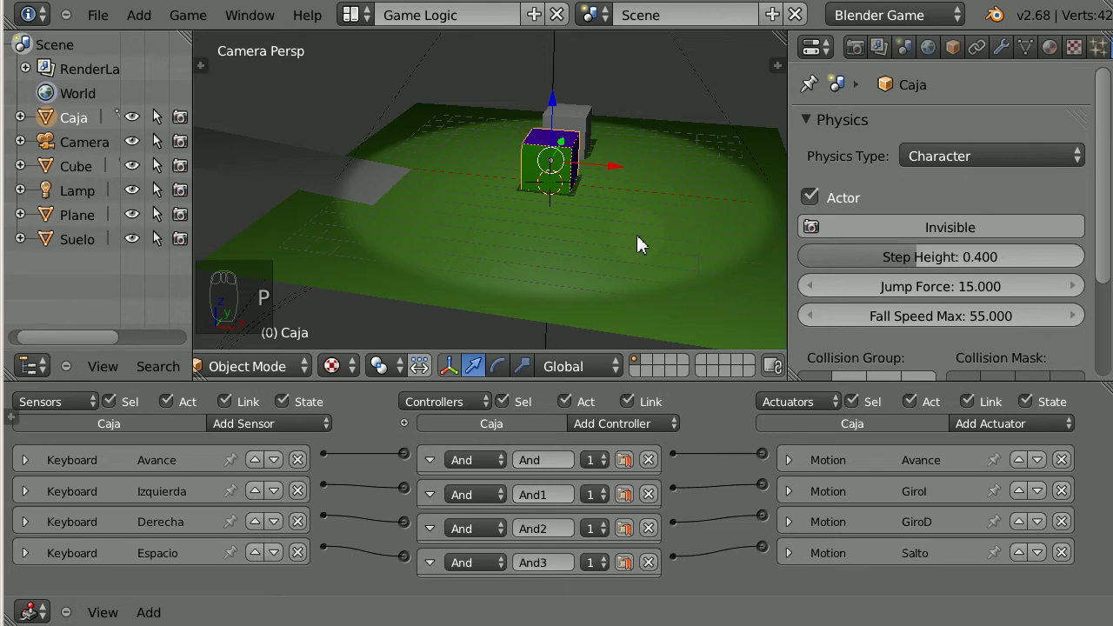
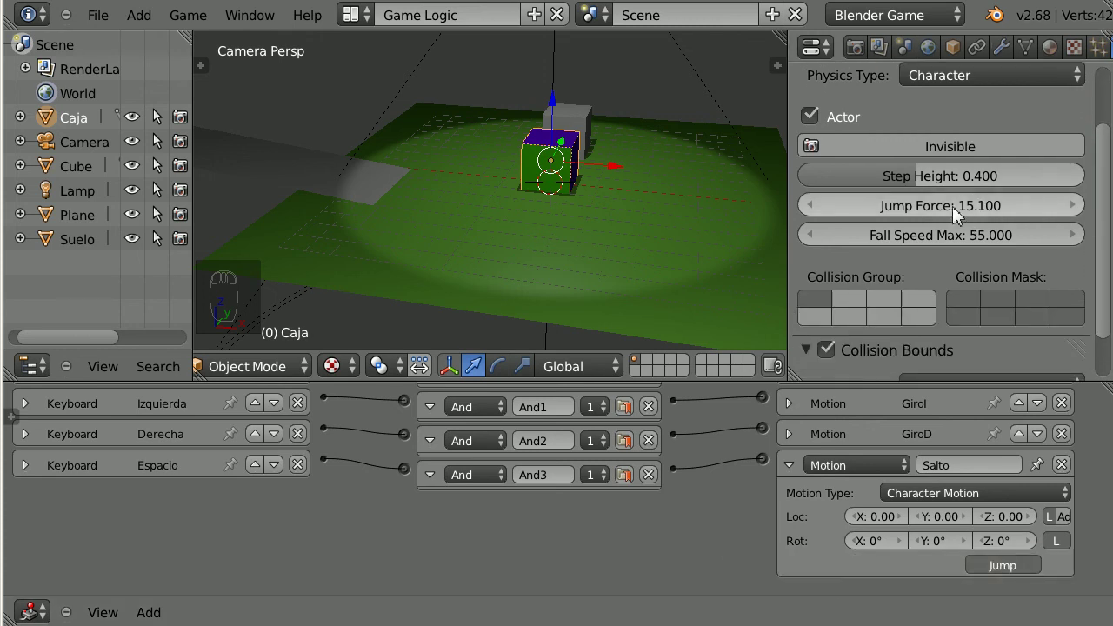
- Drag the Jump Force slider to 15.100 for Caja's Salto jump
{"action": "left_click_drag", "start_coordinate": [765, 207], "coordinate": [612, 240]}
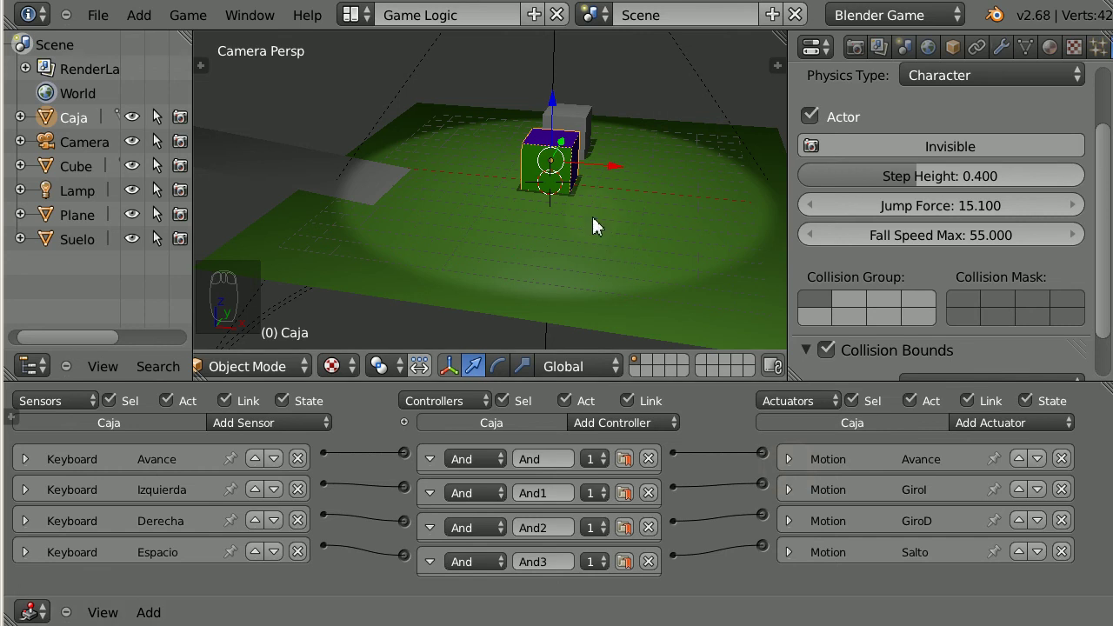